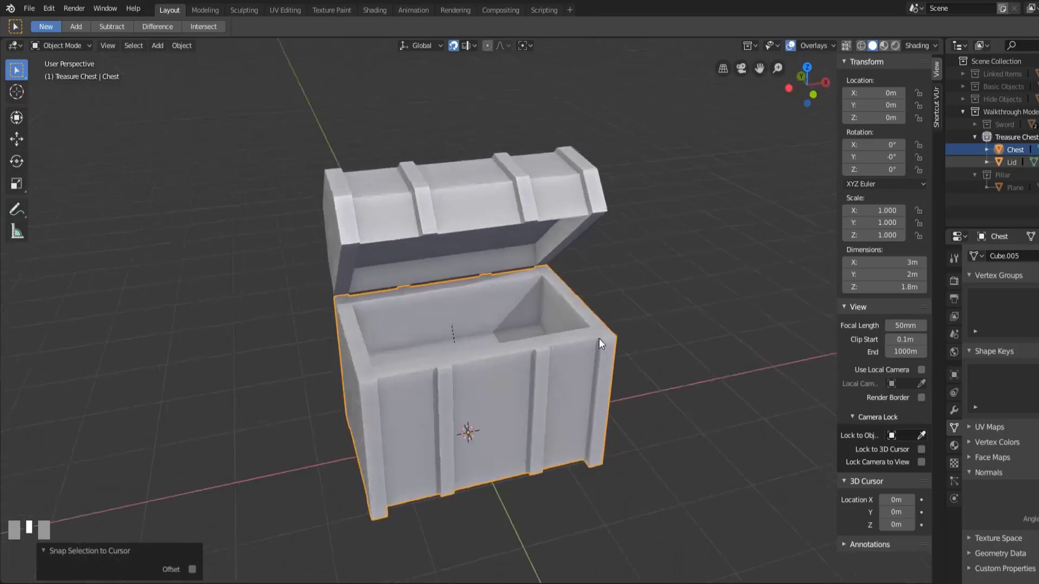
Step: Add a new cube, move the original chest off to the left, and enable absolute grid snapping
{"action": "key", "text": "g"}
{"action": "left_click", "coordinate": [240, 391]}
{"action": "left_click_drag", "start_coordinate": [323, 430], "coordinate": [42, 450]}
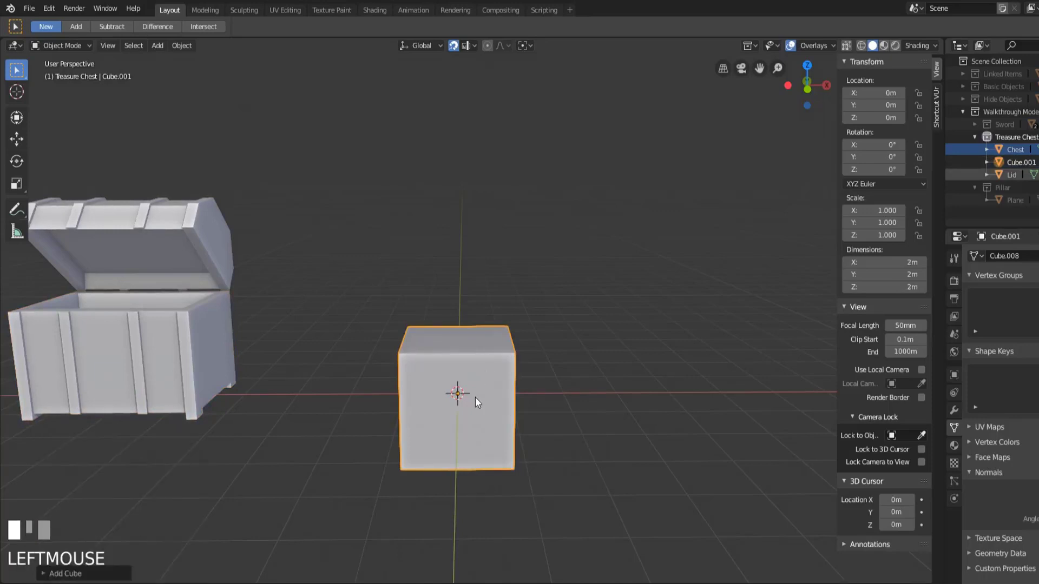
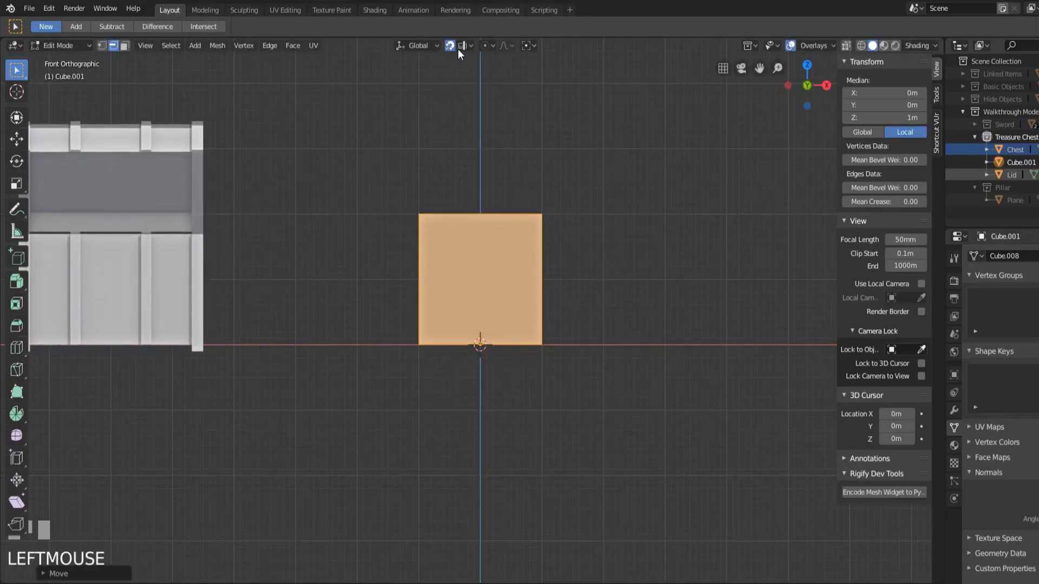
{"action": "left_click_drag", "start_coordinate": [464, 53], "coordinate": [453, 160]}
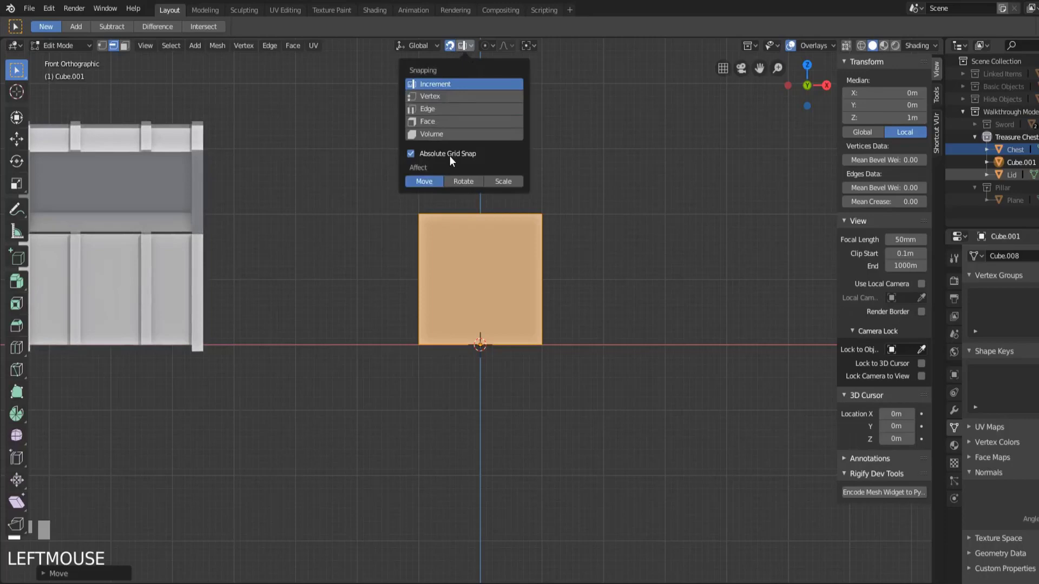
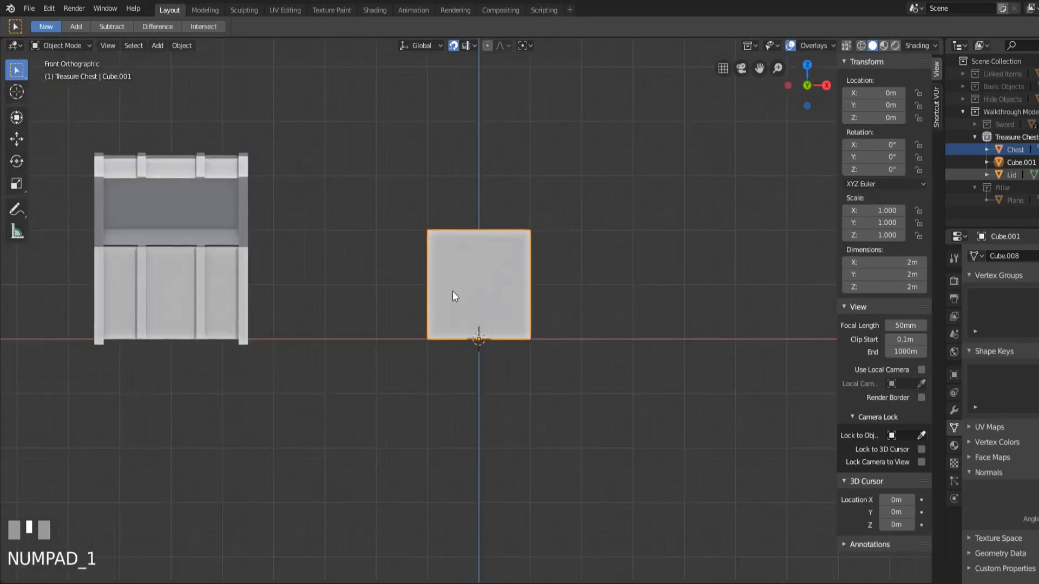
Step: Select the original chest and inspect its 3 × 2 × 1.8 m dimensions for reference
{"action": "left_click", "coordinate": [199, 291]}
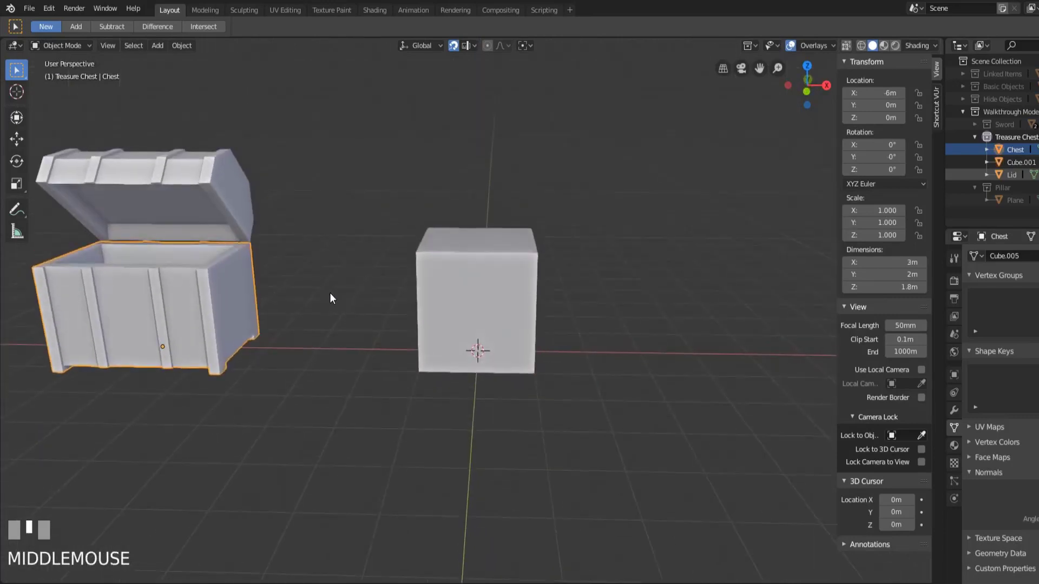
{"action": "scroll", "scroll_direction": "down", "scroll_amount": 3}
{"action": "scroll", "scroll_direction": "down", "scroll_amount": 3}
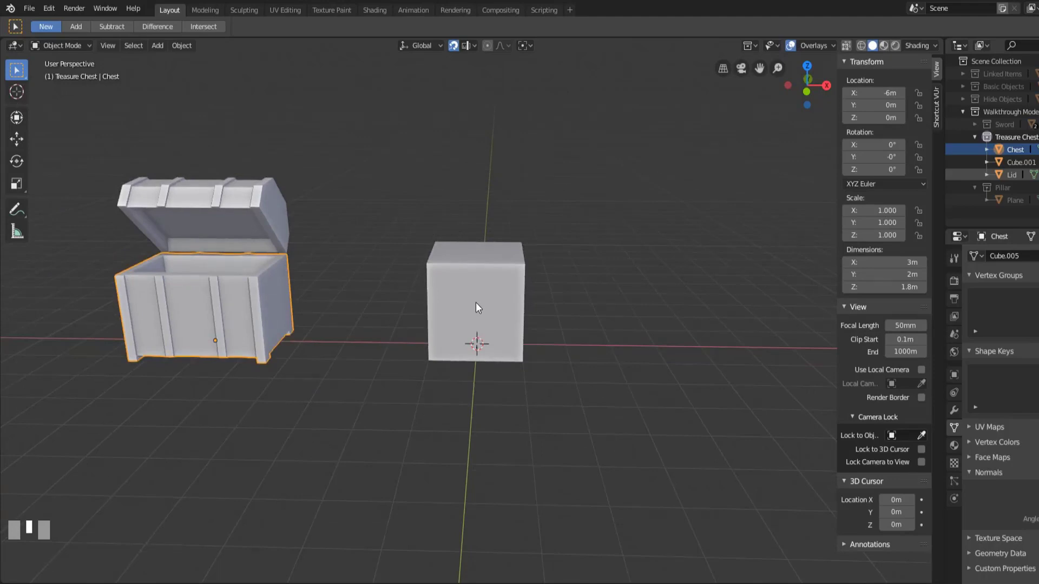
{"action": "scroll", "scroll_direction": "up", "scroll_amount": 3}
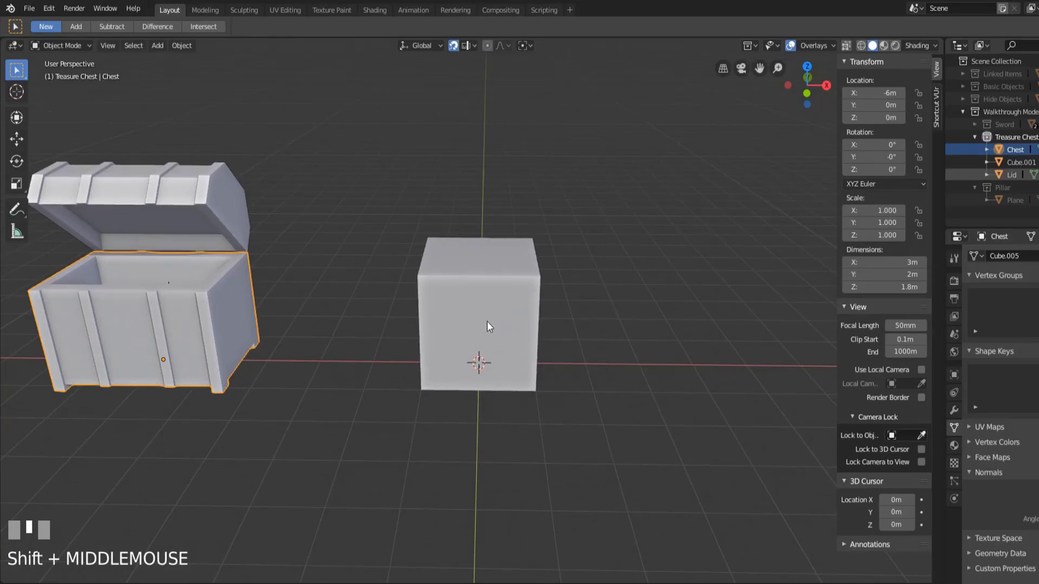
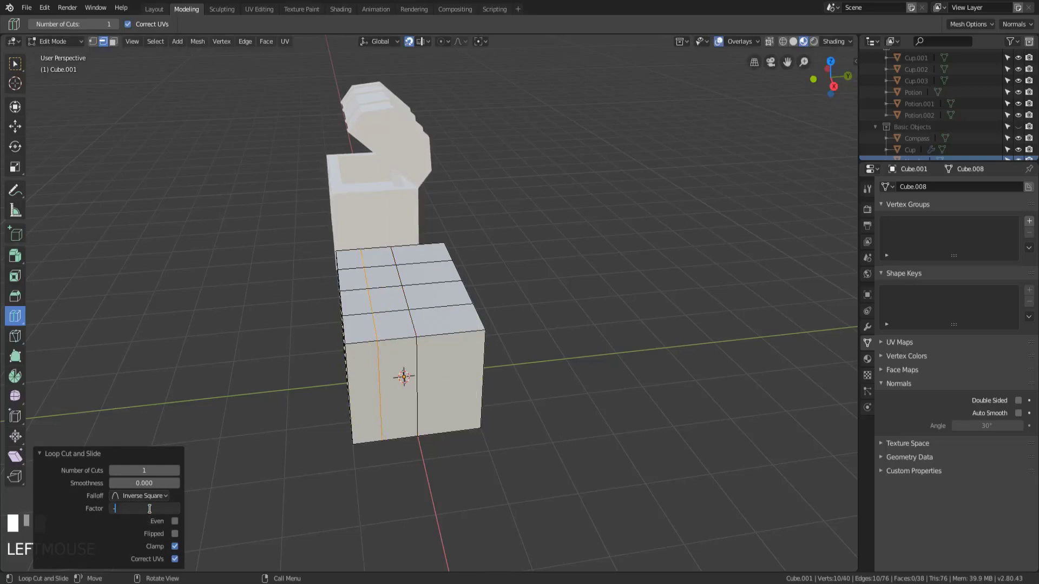
Step: Confirm a vertical loop cut around the box for a band strip
{"action": "key", "text": "KP_Enter"}
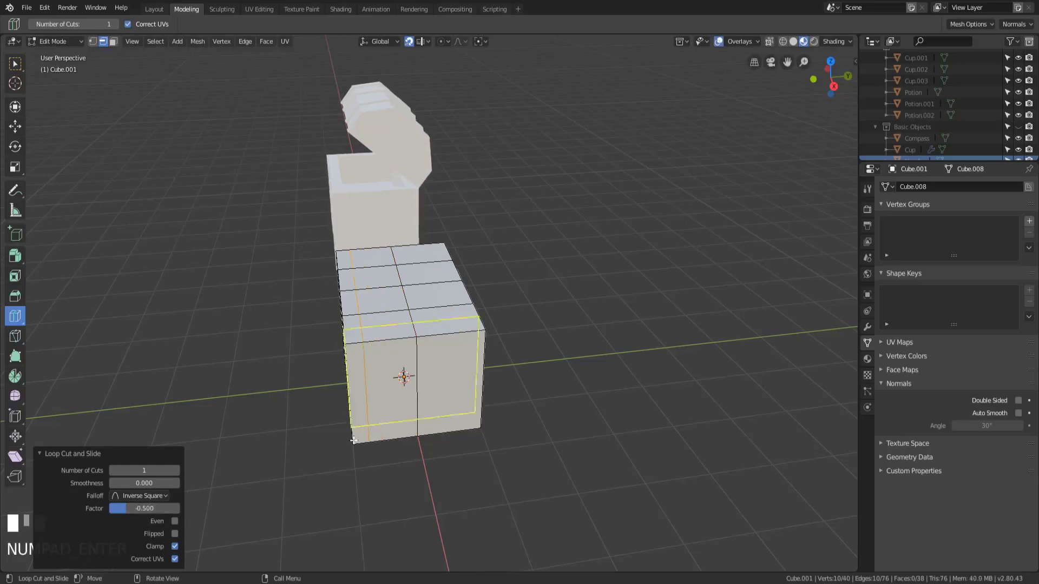
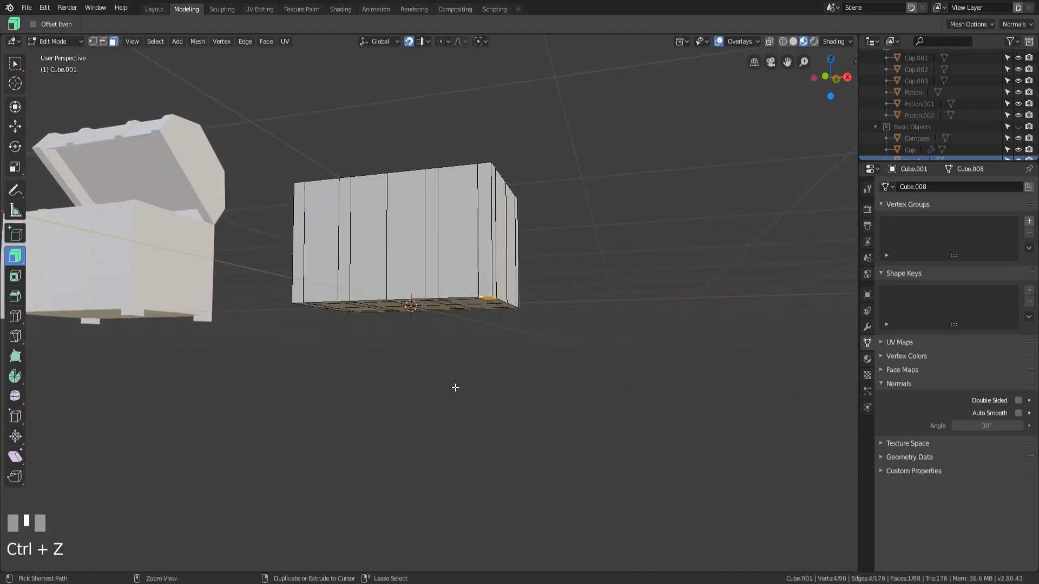
Step: Turn off snapping before extruding the bottom corner faces as feet
{"action": "left_click", "coordinate": [411, 43]}
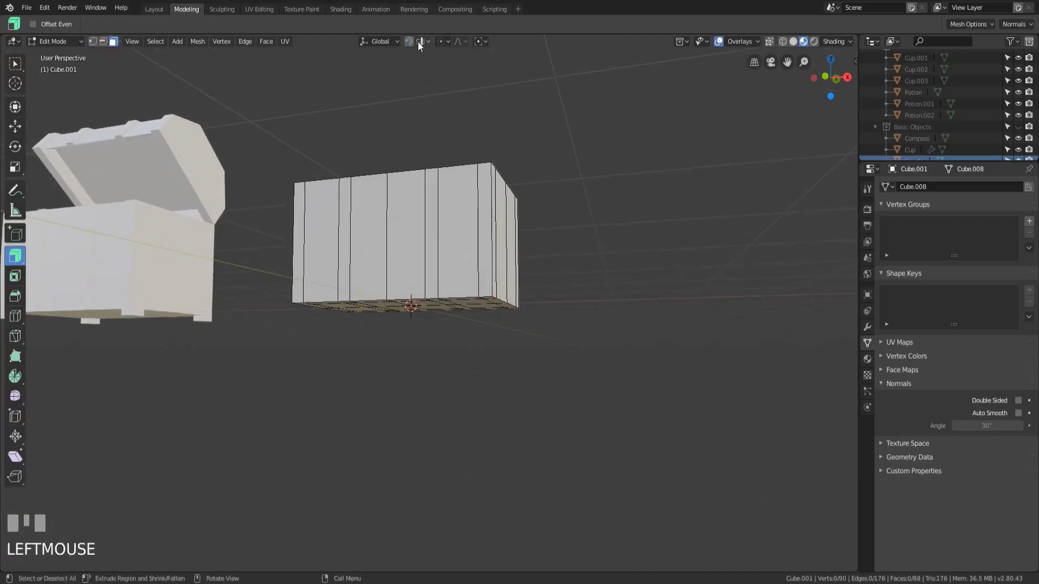
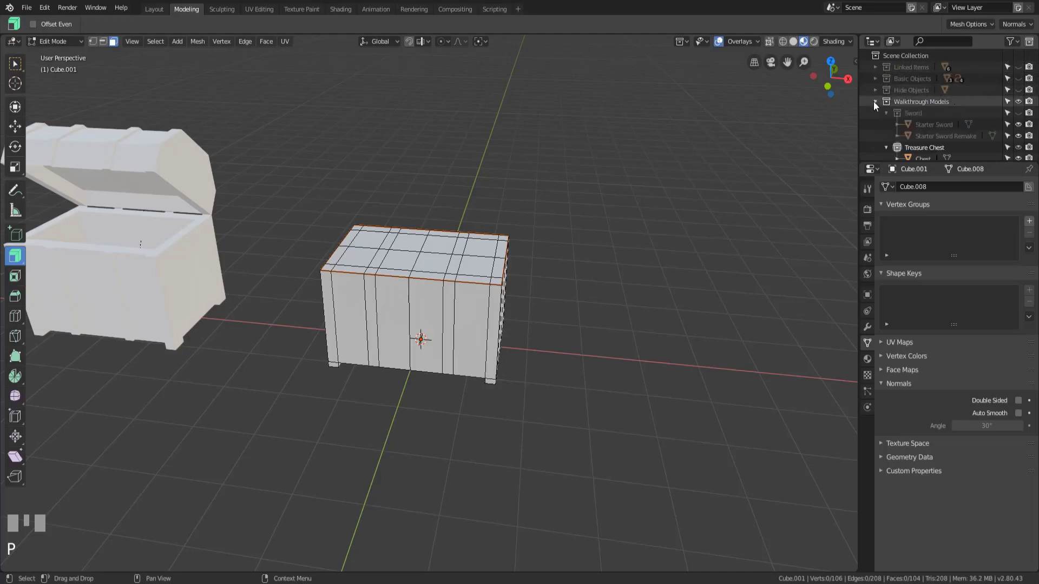
Step: Expand the Treasure Chest collection and select Cube.002 as the remade base object
{"action": "left_click", "coordinate": [890, 111]}
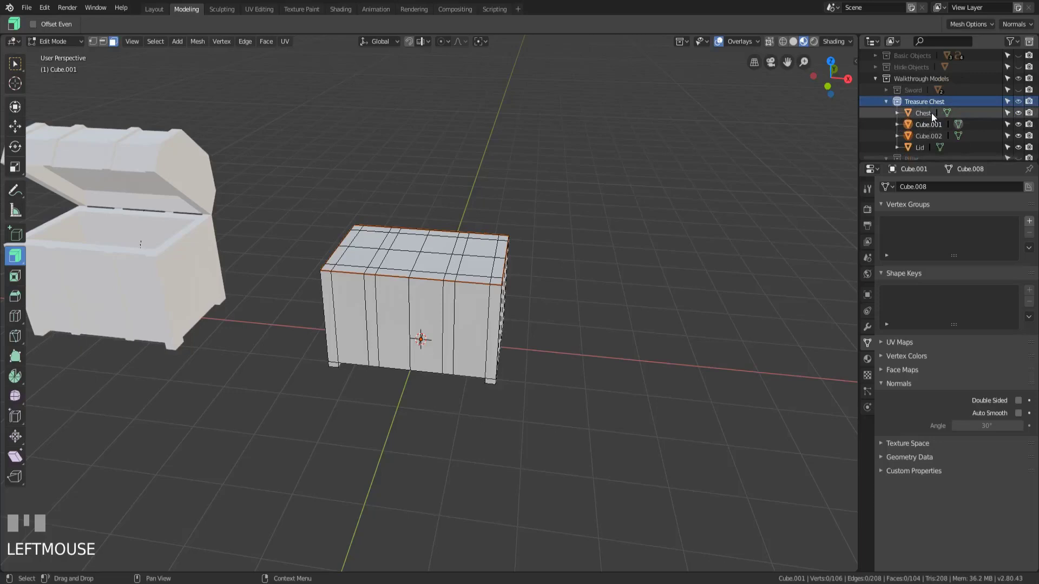
{"action": "key", "text": "Tab"}
{"action": "left_click", "coordinate": [912, 128]}
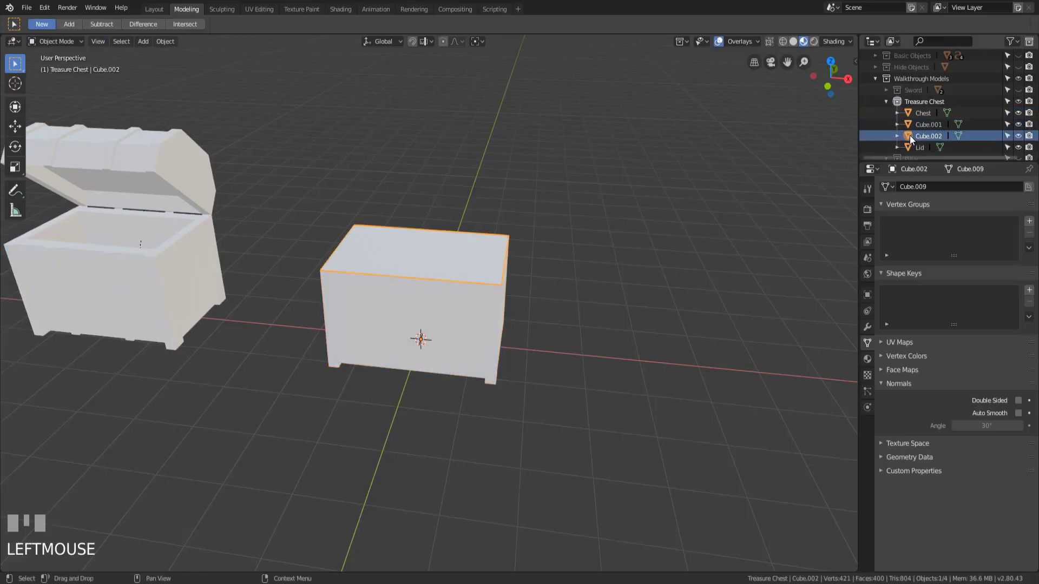
{"action": "left_click_drag", "start_coordinate": [928, 128], "coordinate": [927, 141]}
{"action": "key", "text": "Return"}
{"action": "left_click_drag", "start_coordinate": [927, 141], "coordinate": [428, 270]}
{"action": "key", "text": "Return"}
{"action": "left_click_drag", "start_coordinate": [428, 270], "coordinate": [1023, 151]}
{"action": "scroll", "scroll_direction": "down", "scroll_amount": 3}
{"action": "scroll", "scroll_direction": "up", "scroll_amount": 3}
Step: Inset the box's top face and extrude it down into a hollow walled interior, then return to Object Mode
{"action": "key", "text": "Tab"}
{"action": "left_click", "coordinate": [1024, 151]}
{"action": "key", "text": "Tab"}
{"action": "scroll", "scroll_direction": "up", "scroll_amount": 3}
{"action": "left_click_drag", "start_coordinate": [429, 262], "coordinate": [337, 278]}
{"action": "left_click", "coordinate": [337, 278]}
{"action": "left_click_drag", "start_coordinate": [426, 289], "coordinate": [529, 290]}
{"action": "key", "text": "e"}
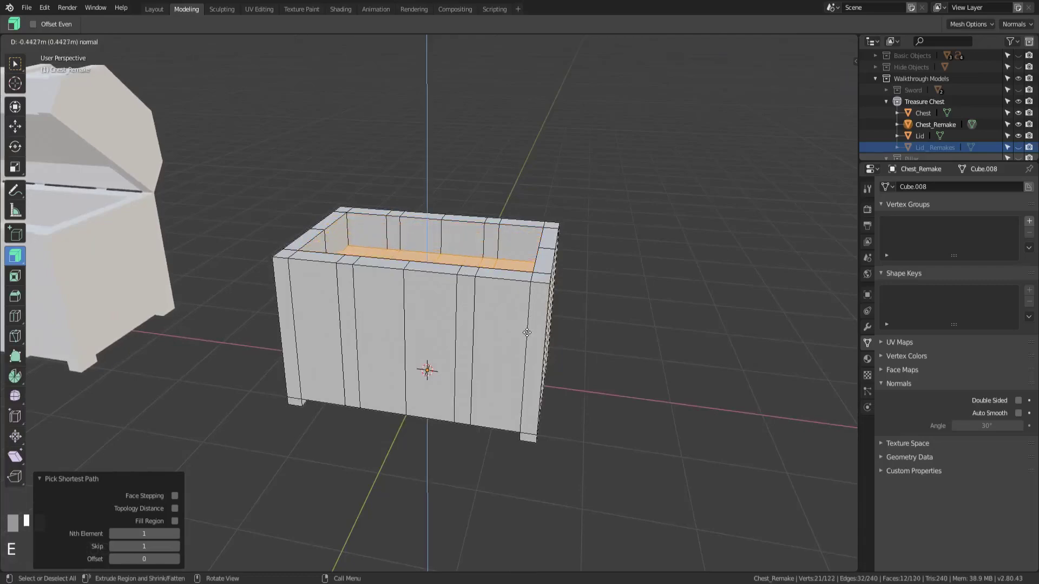
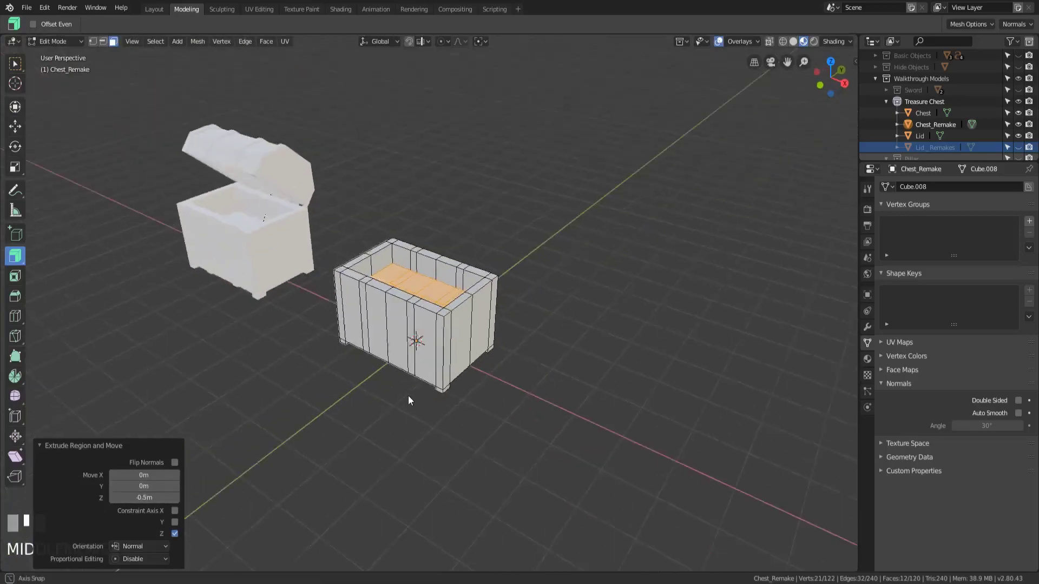
{"action": "key", "text": "Tab"}
Step: Zoom in on the remade chest base to view its hollow interior
{"action": "scroll", "scroll_direction": "up", "scroll_amount": 3}
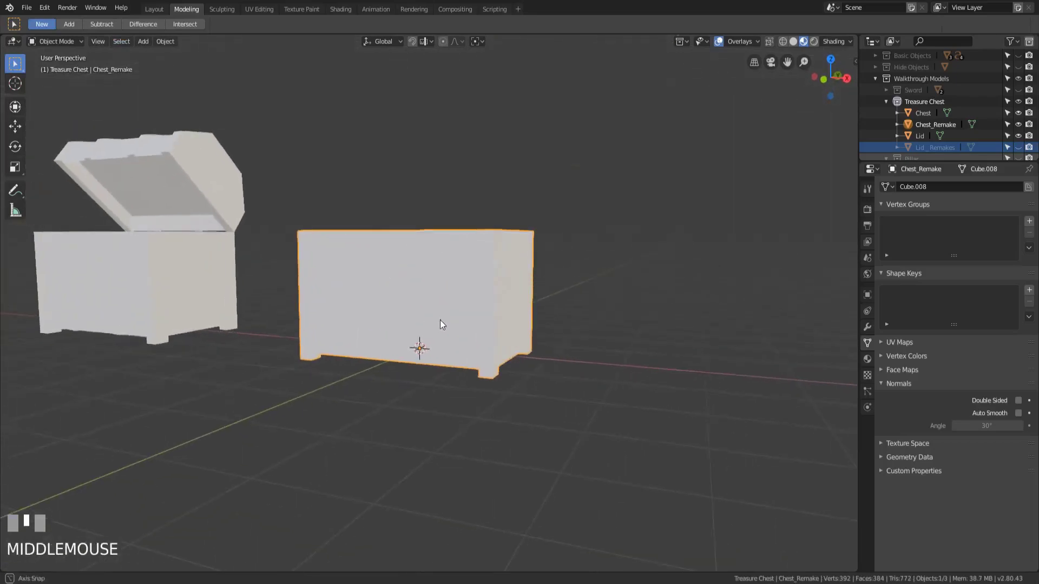
{"action": "scroll", "scroll_direction": "up", "scroll_amount": 3}
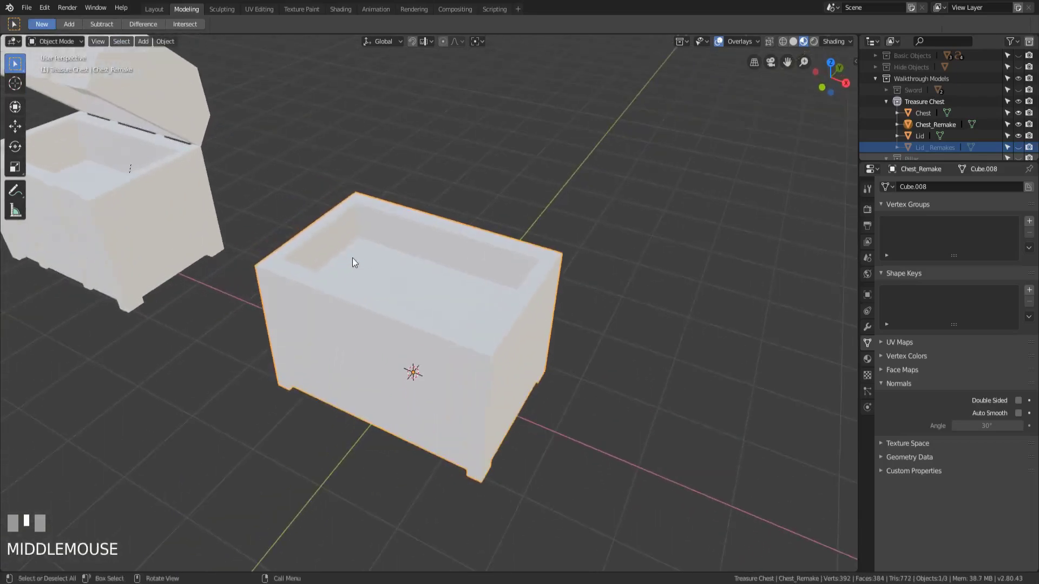
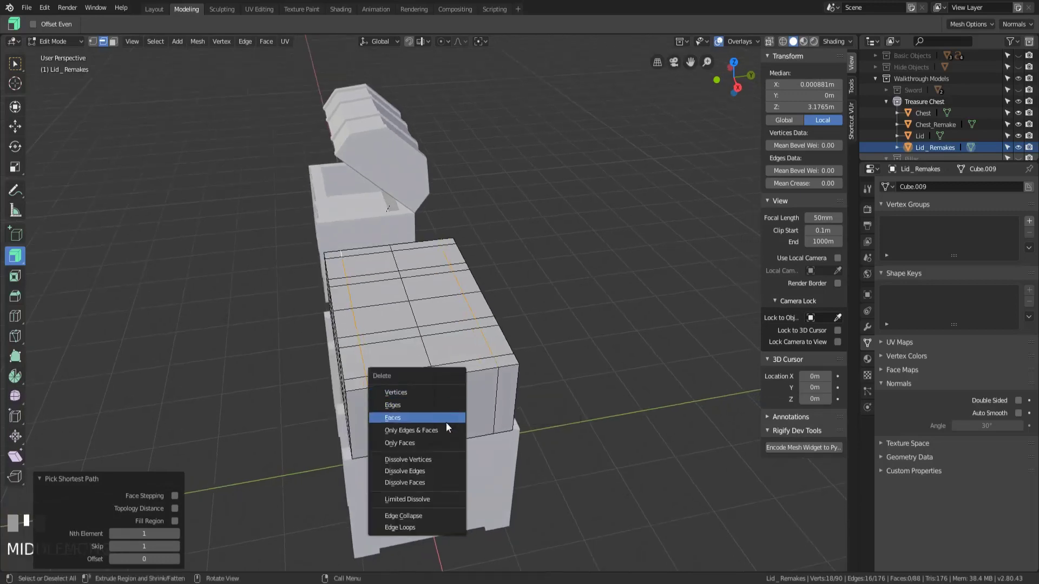
Step: Delete the lid's underside faces
{"action": "key", "text": "x"}
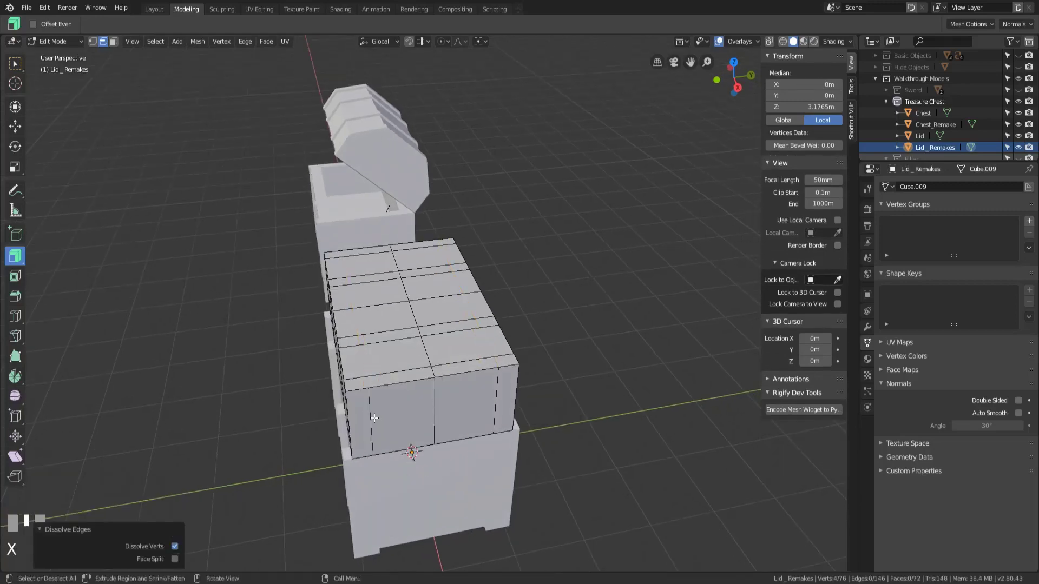
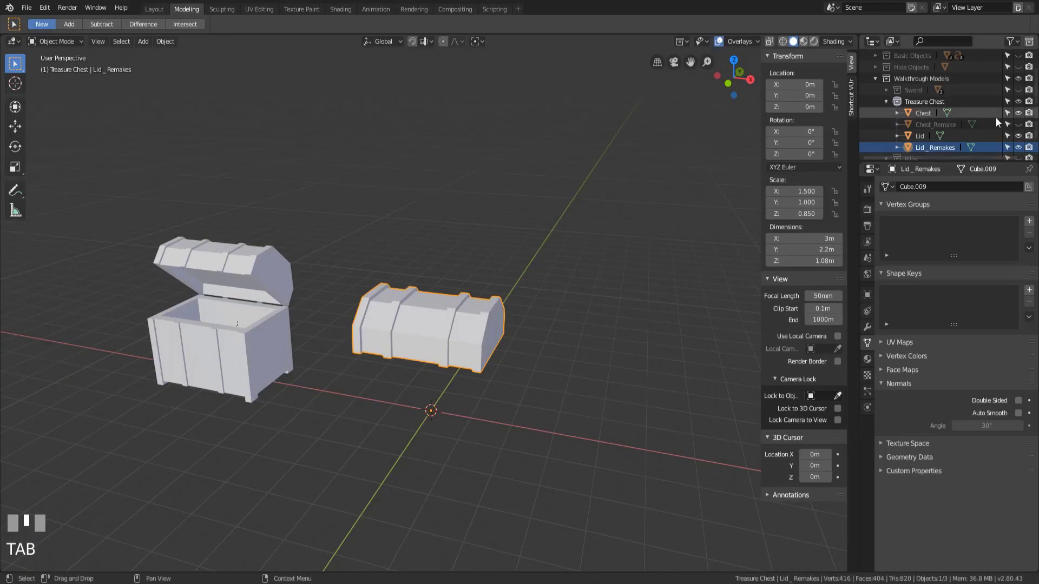
{"action": "left_click", "coordinate": [1021, 131]}
{"action": "middle_click", "coordinate": [540, 320]}
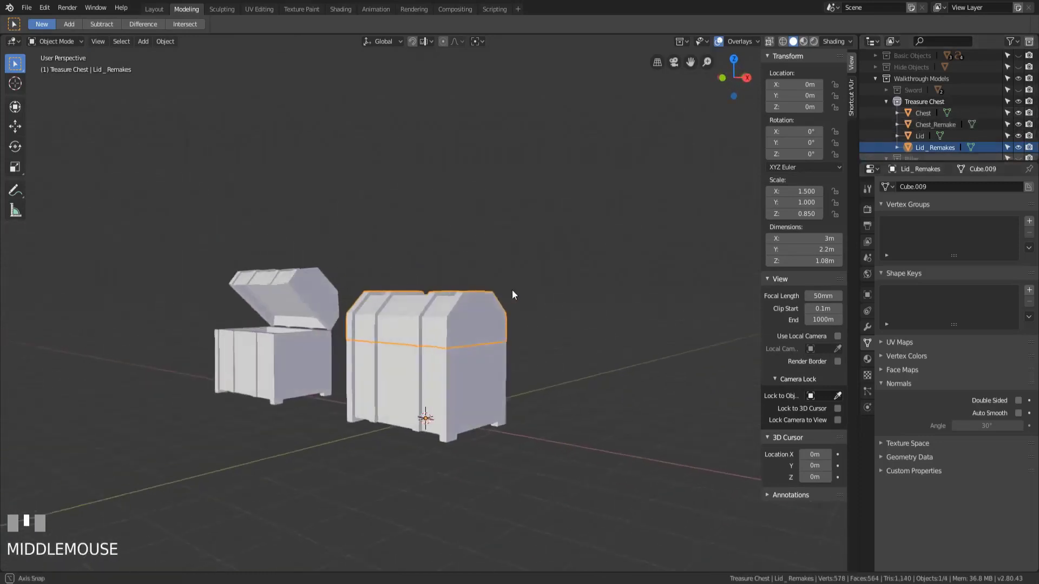
{"action": "left_click_drag", "start_coordinate": [573, 294], "coordinate": [437, 340]}
{"action": "scroll", "scroll_direction": "up", "scroll_amount": 3}
{"action": "middle_click", "coordinate": [486, 337]}
{"action": "middle_click", "coordinate": [500, 363]}
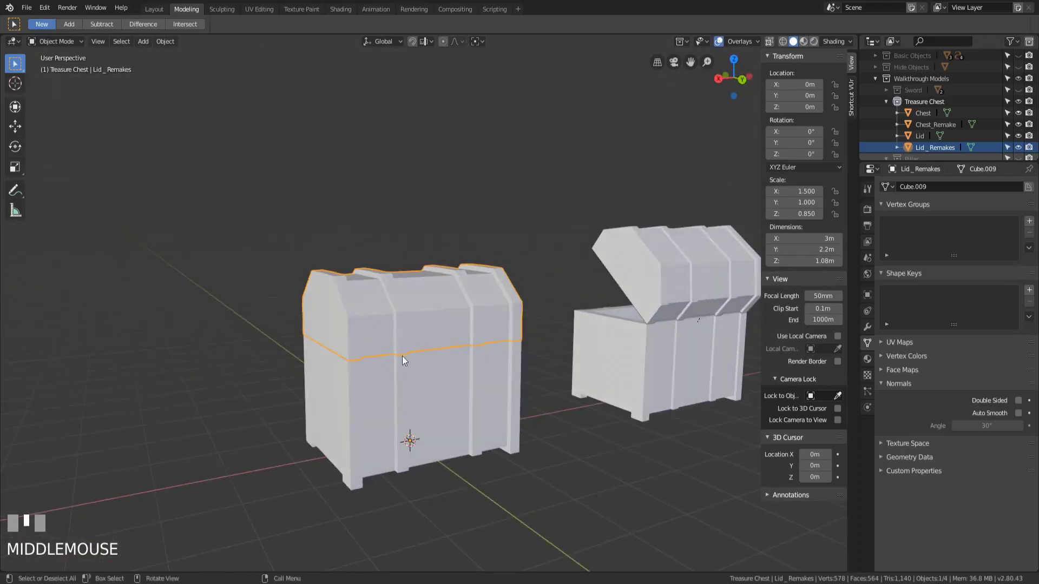
{"action": "middle_click", "coordinate": [406, 360]}
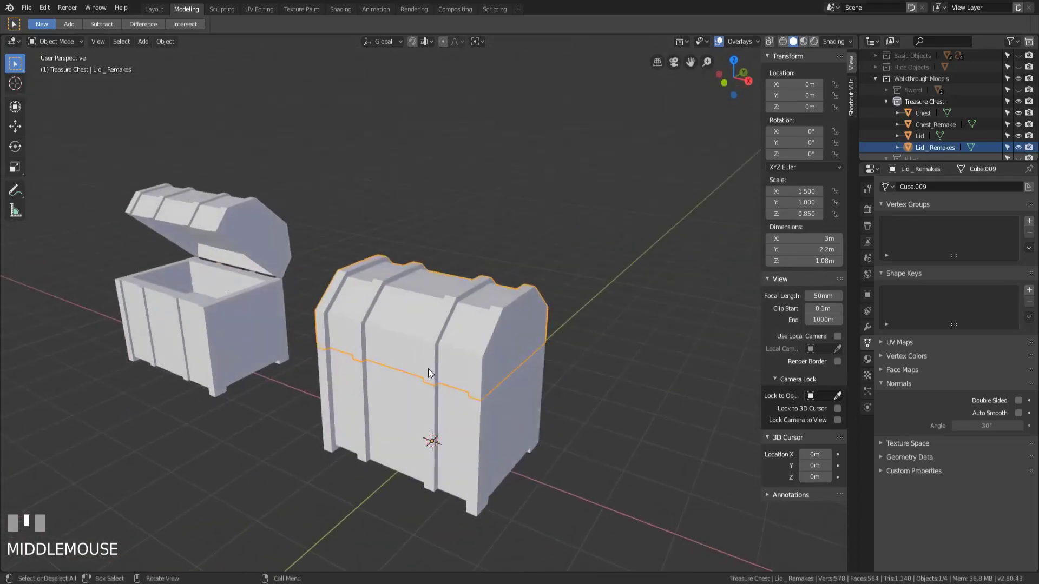
{"action": "left_click", "coordinate": [474, 330]}
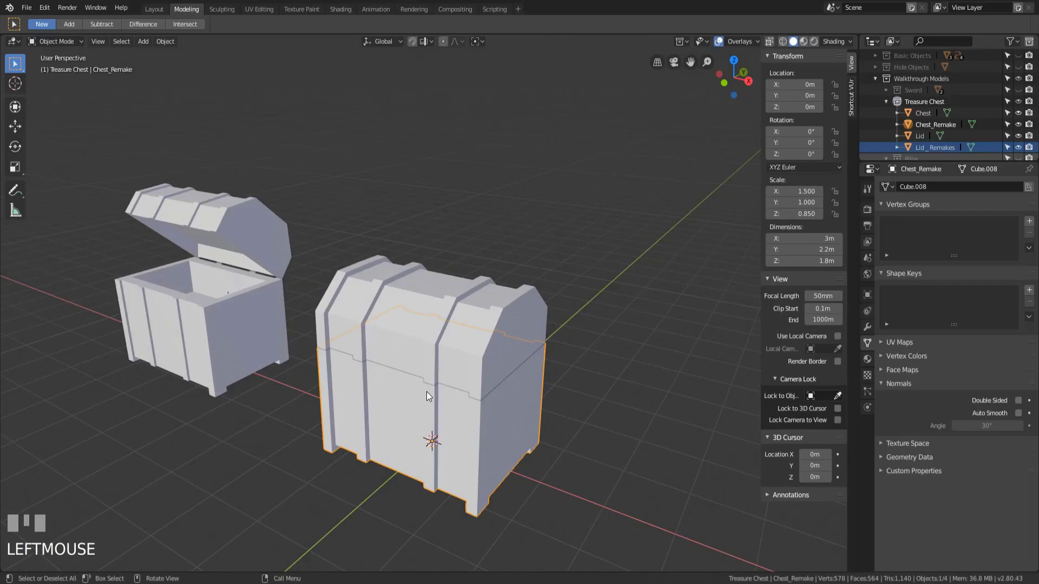
{"action": "key", "text": "h"}
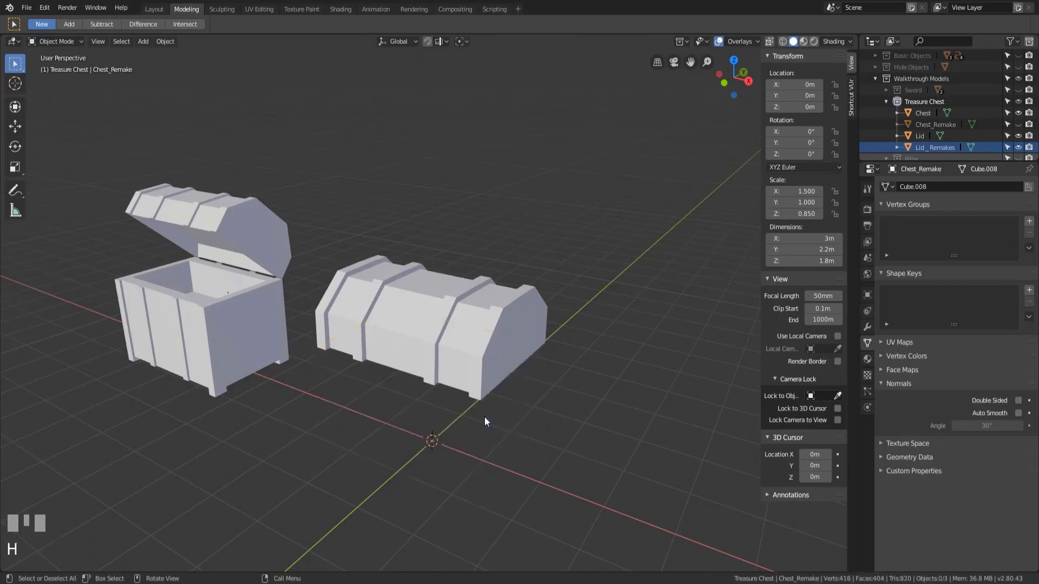
{"action": "left_click", "coordinate": [451, 316]}
{"action": "middle_click", "coordinate": [458, 373]}
{"action": "key", "text": "Tab"}
{"action": "scroll", "scroll_direction": "up", "scroll_amount": 3}
{"action": "middle_click", "coordinate": [493, 313]}
{"action": "scroll", "scroll_direction": "up", "scroll_amount": 3}
{"action": "scroll", "scroll_direction": "down", "scroll_amount": 3}
Step: Pick a face on the lid's underside near the back hinge edge
{"action": "left_click", "coordinate": [472, 326]}
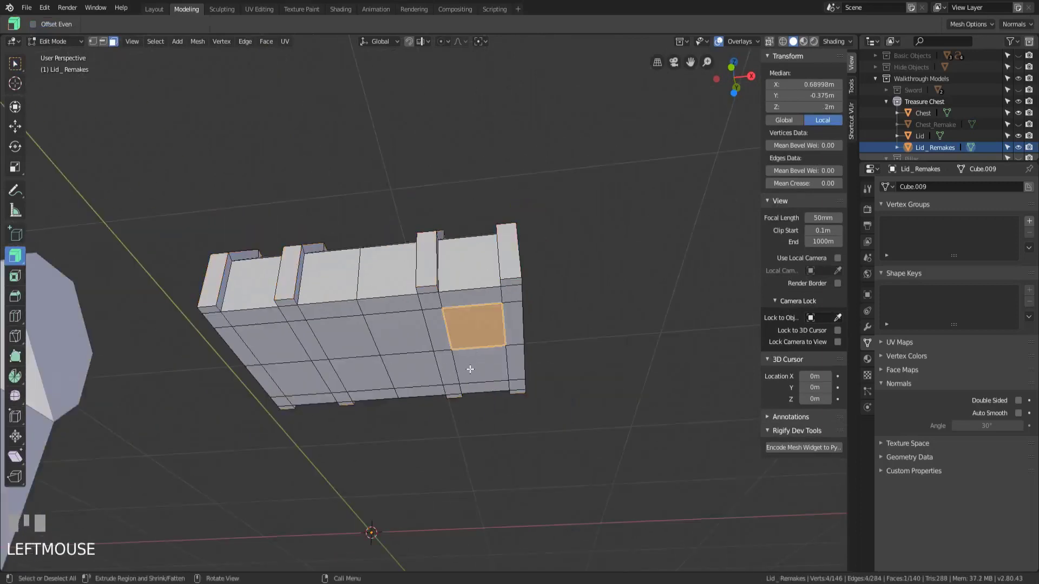
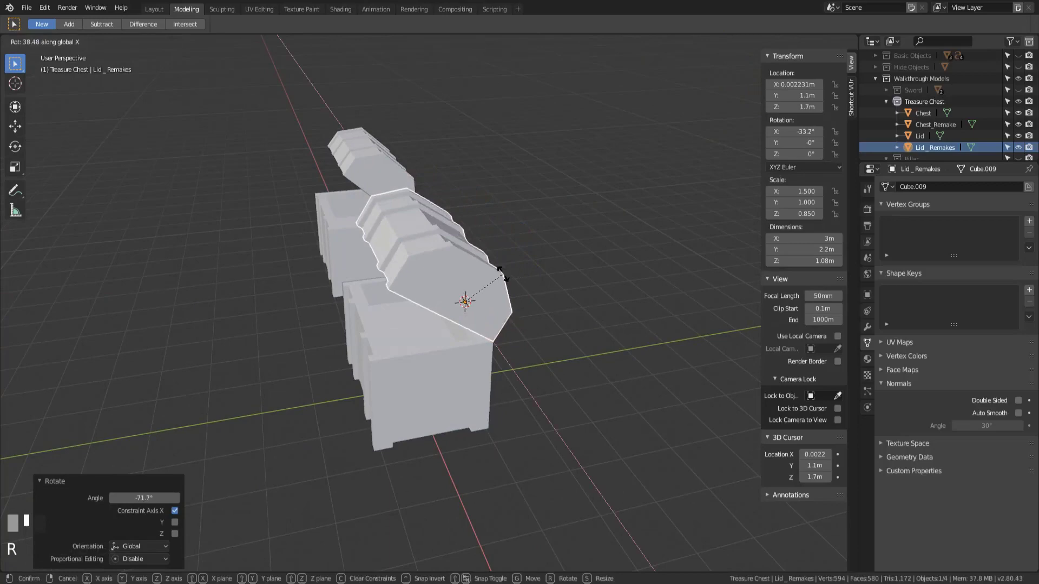
Step: Confirm the lid's -33° hinge rotation and inspect the opened lid from several sides
{"action": "left_click", "coordinate": [503, 278]}
{"action": "left_click_drag", "start_coordinate": [486, 392], "coordinate": [437, 376]}
{"action": "left_click", "coordinate": [436, 376]}
{"action": "left_click_drag", "start_coordinate": [362, 432], "coordinate": [195, 287]}
{"action": "left_click", "coordinate": [194, 287]}
{"action": "left_click_drag", "start_coordinate": [245, 289], "coordinate": [433, 333]}
Step: Select the remade chest base and face the opened remade chest beside the original
{"action": "key", "text": "Tab"}
{"action": "key", "text": "Tab"}
{"action": "left_click", "coordinate": [409, 331]}
{"action": "left_click_drag", "start_coordinate": [442, 373], "coordinate": [501, 341]}
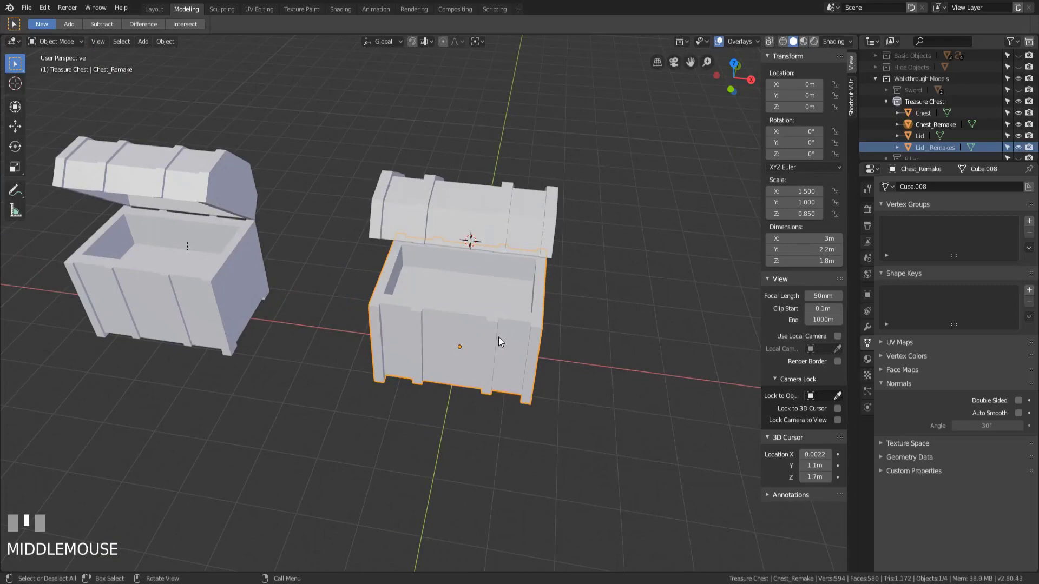